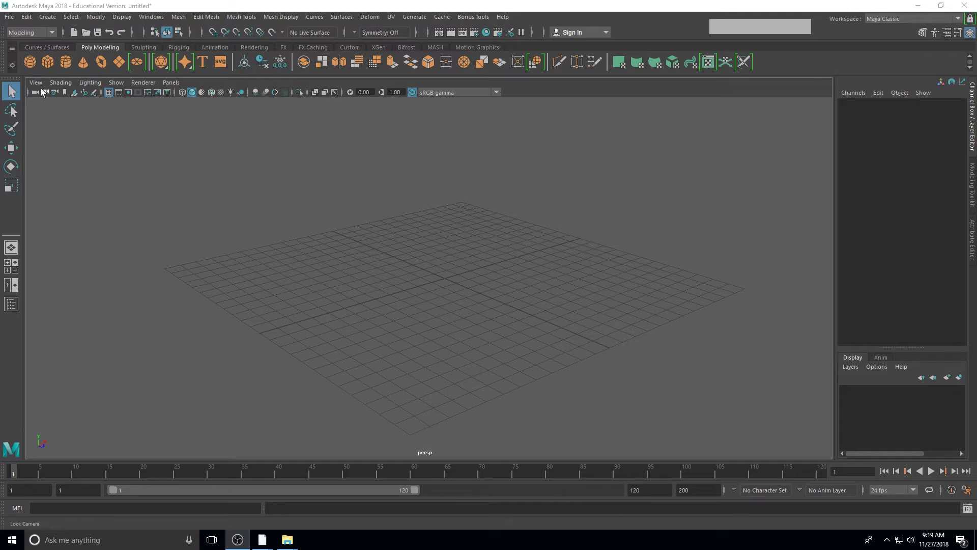
Browse the File menu without choosing anything, then bring up the Help menu choices
{"action": "left_click", "coordinate": [10, 20]}
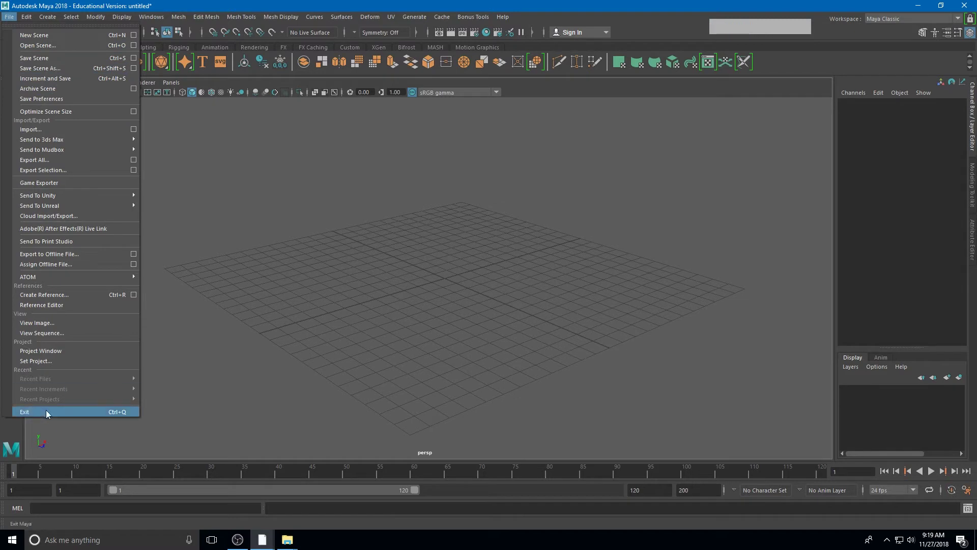
{"action": "left_click", "coordinate": [251, 386]}
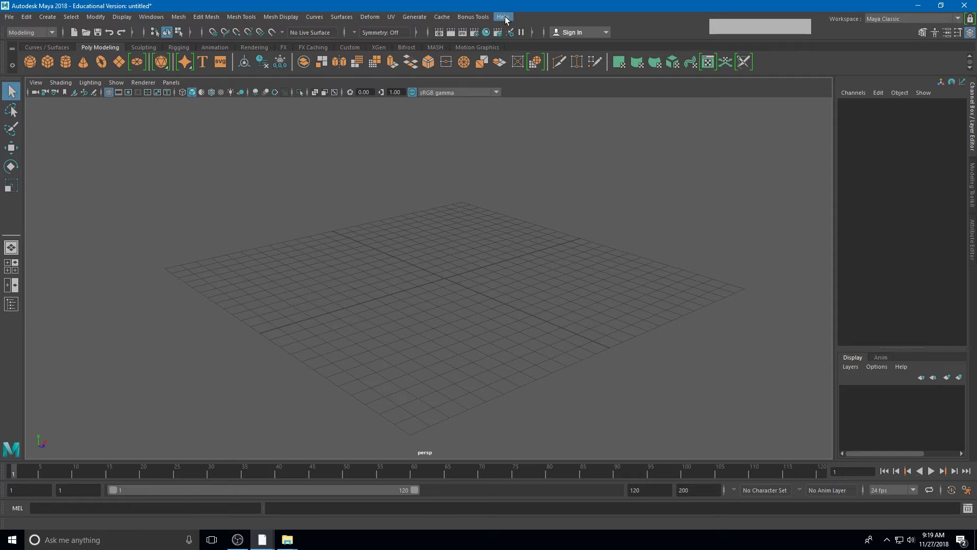
{"action": "left_click", "coordinate": [509, 22]}
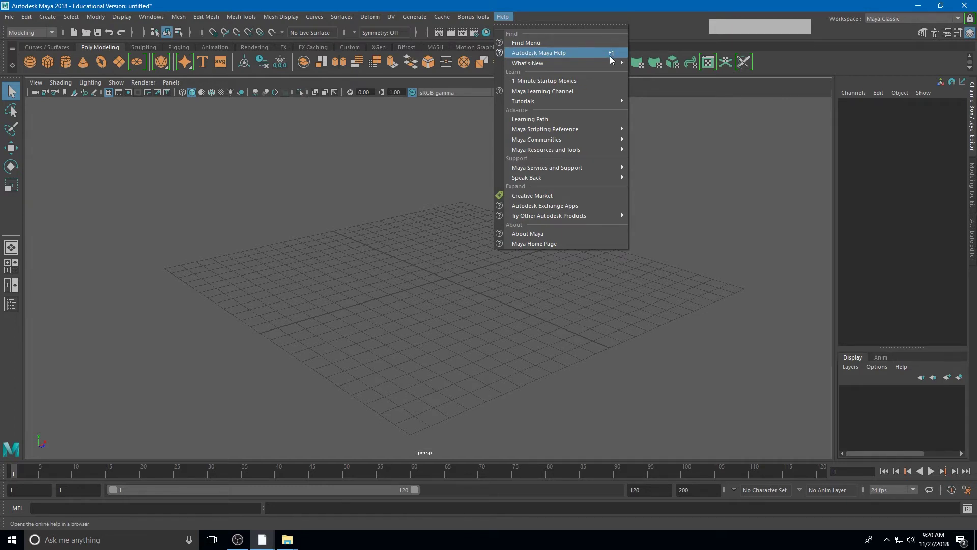
{"action": "key", "text": "F1"}
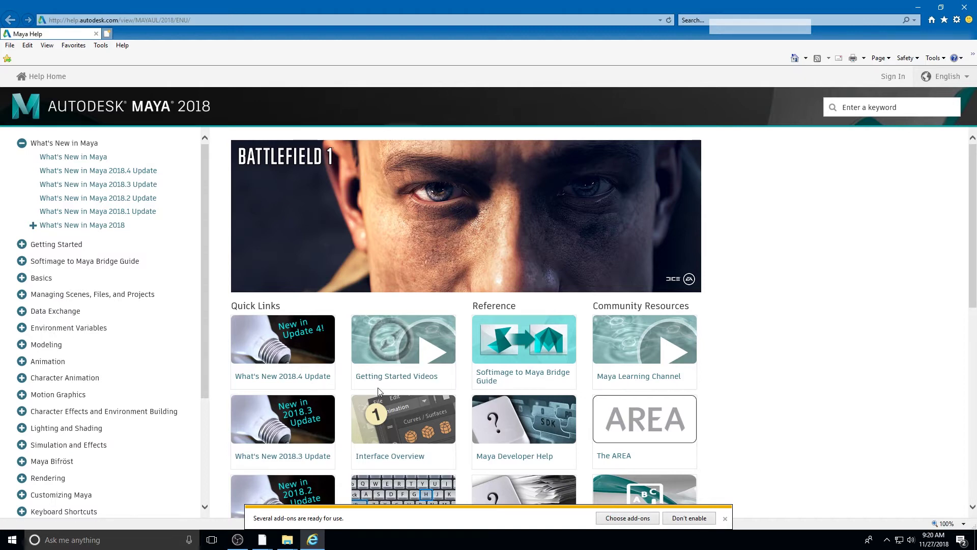
Close the help browser and show the Relationship Editors choices under Windows
{"action": "left_click", "coordinate": [968, 6]}
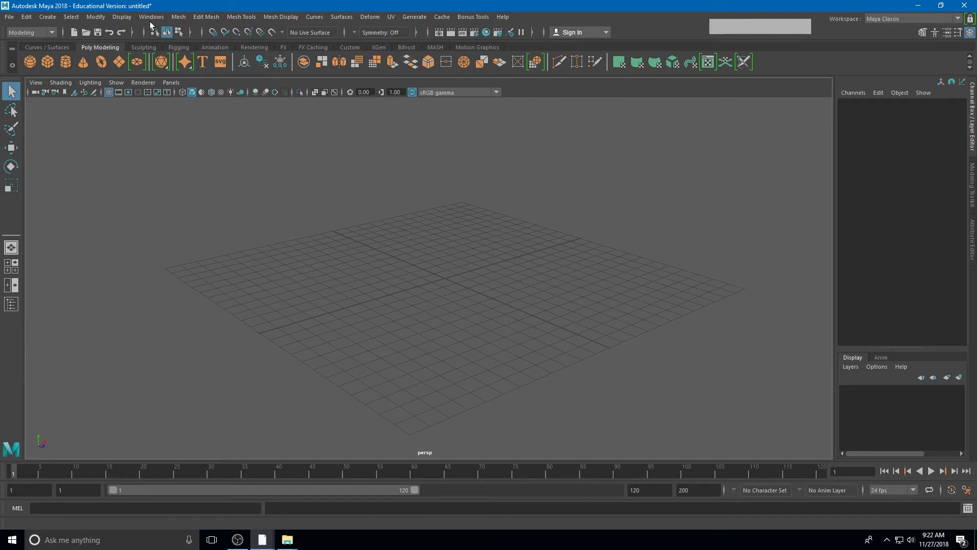
{"action": "left_click", "coordinate": [158, 21]}
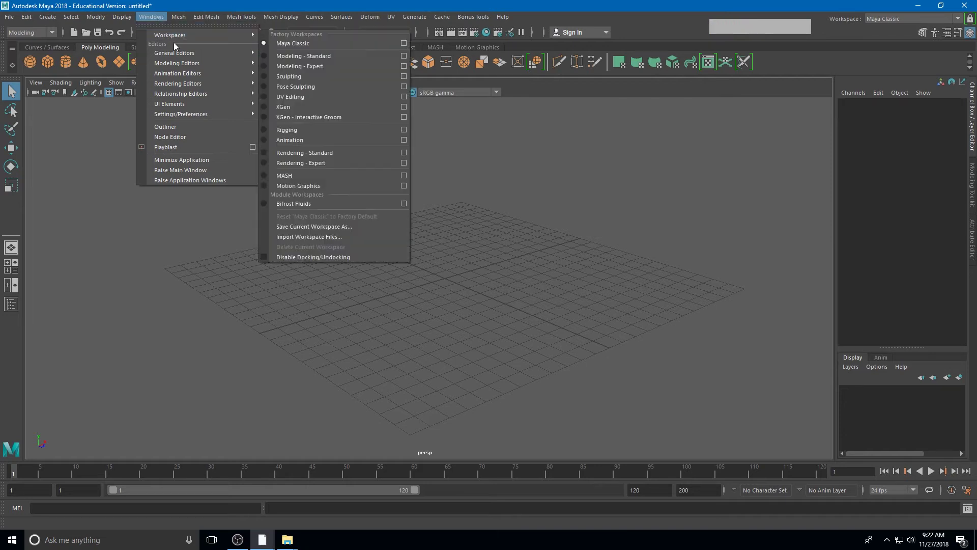
{"action": "left_click", "coordinate": [182, 58]}
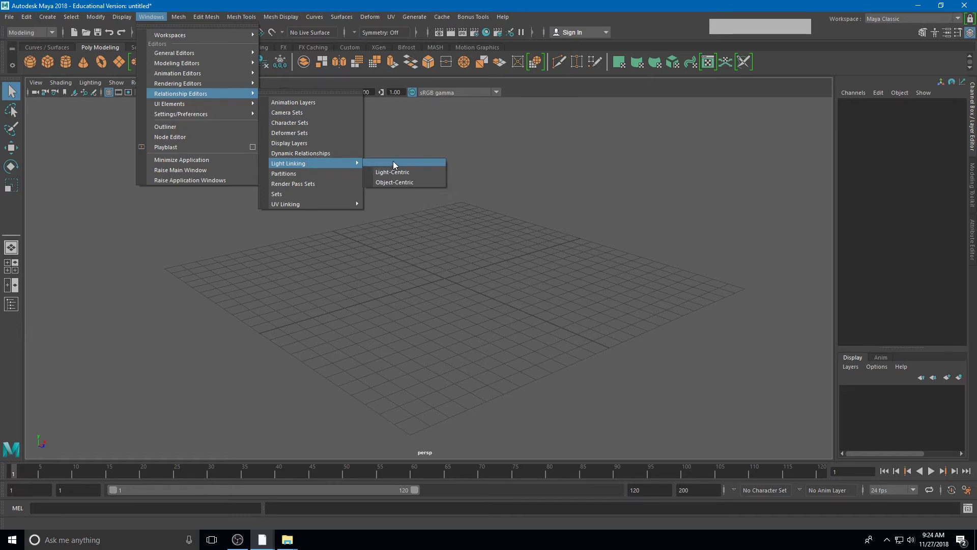
Tear off the Light Linking submenu into a floating panel with Light-Centric and Object-Centric
{"action": "left_click", "coordinate": [408, 167]}
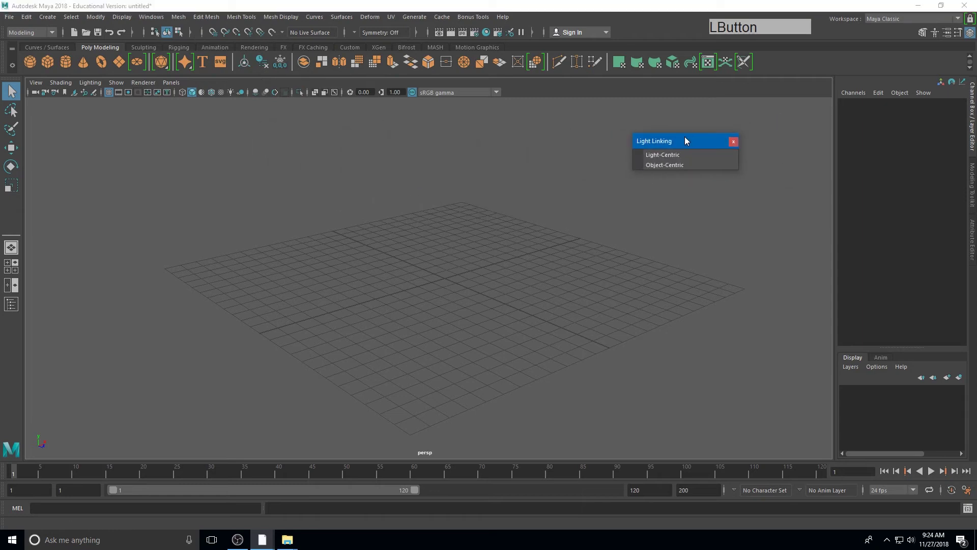
Close the floating Light Linking panel and show the menu set list (Modeling, Rigging, Animation...)
{"action": "left_click", "coordinate": [736, 147]}
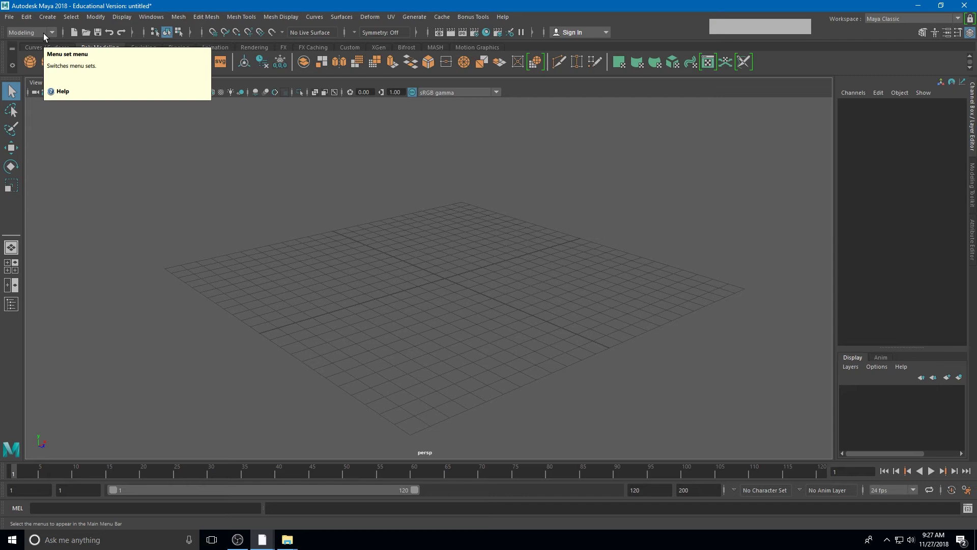
{"action": "left_click", "coordinate": [55, 39]}
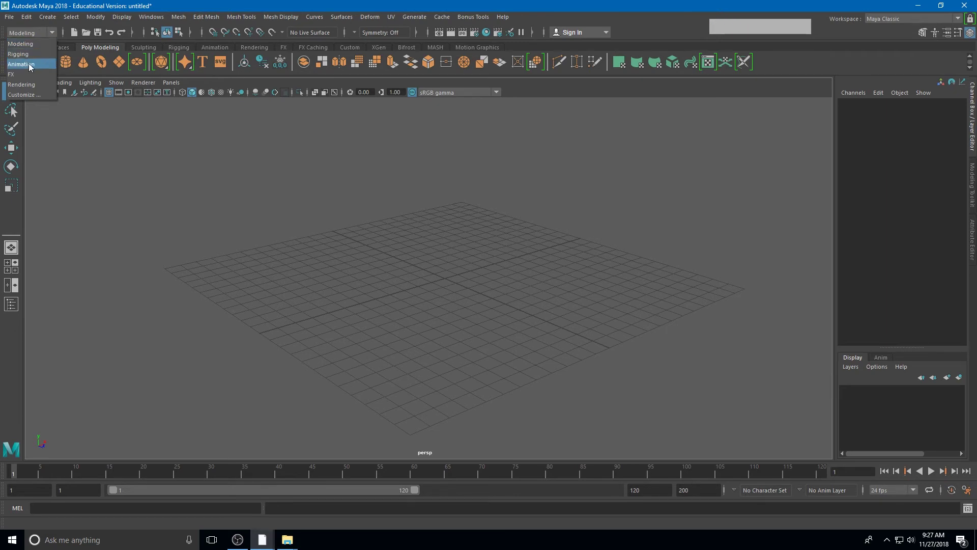
{"action": "left_click", "coordinate": [31, 70]}
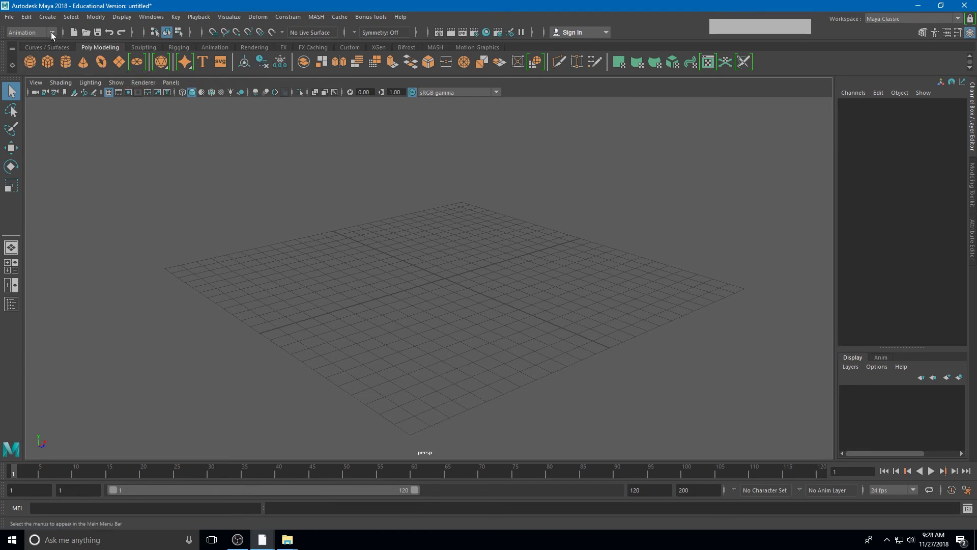
{"action": "left_click", "coordinate": [54, 22]}
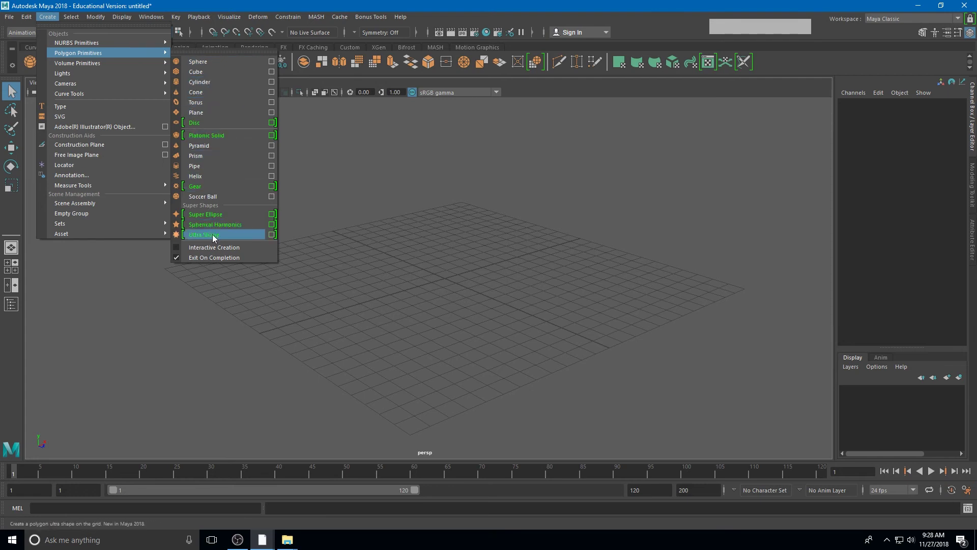
Create polygon sphere pSphere1 at the grid origin from the Poly Modeling shelf
{"action": "left_click", "coordinate": [370, 200]}
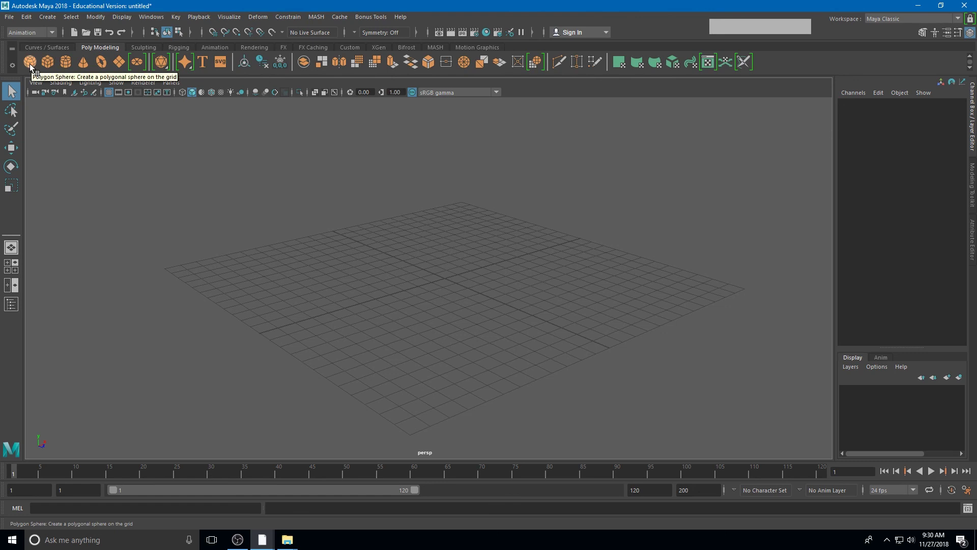
{"action": "left_click", "coordinate": [32, 67]}
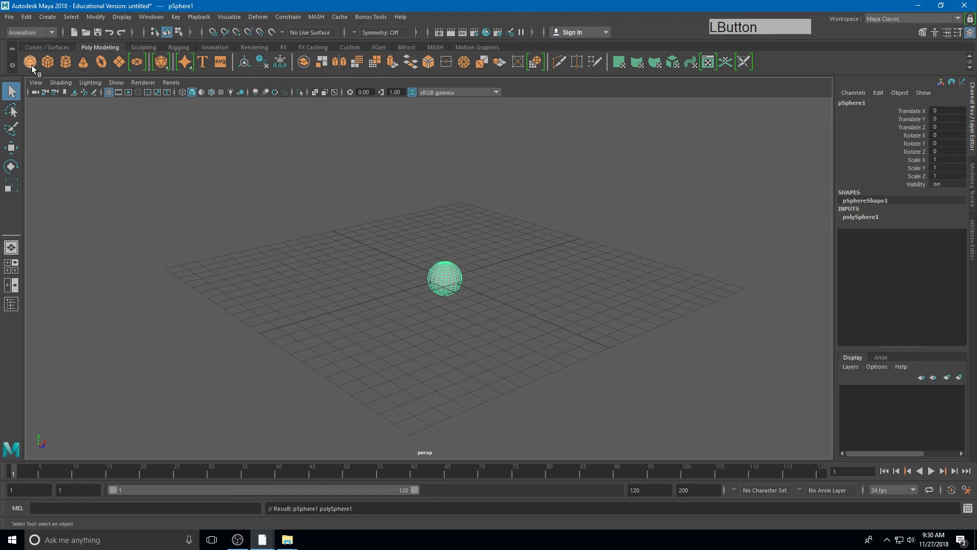